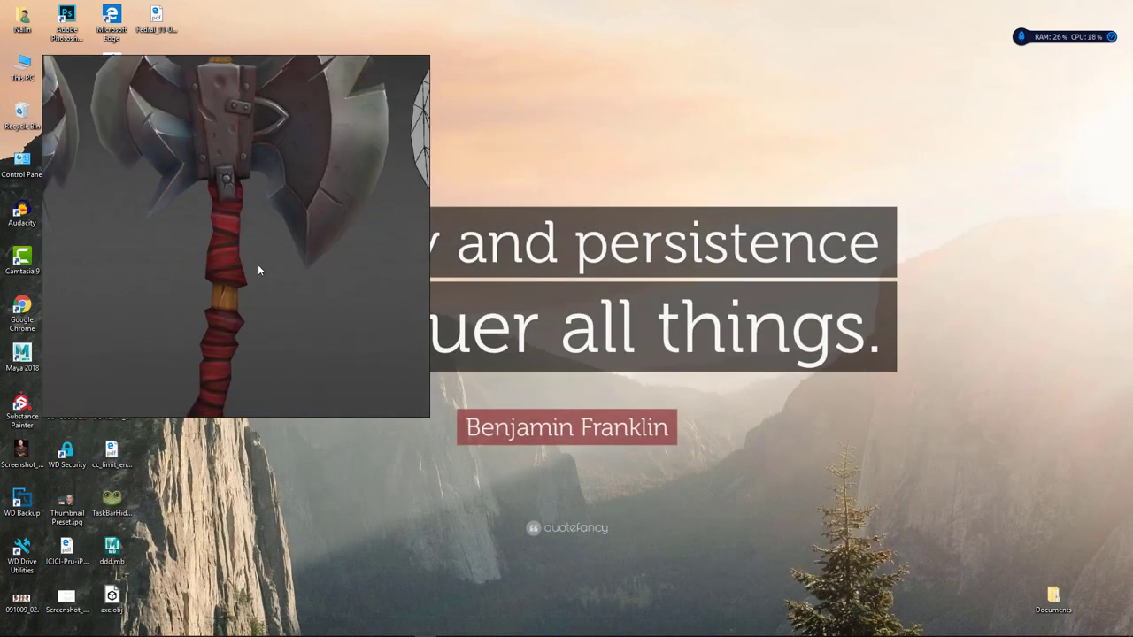
- Zoom the board out so all the axe reference images are visible
drag(262, 265, 311, 271)
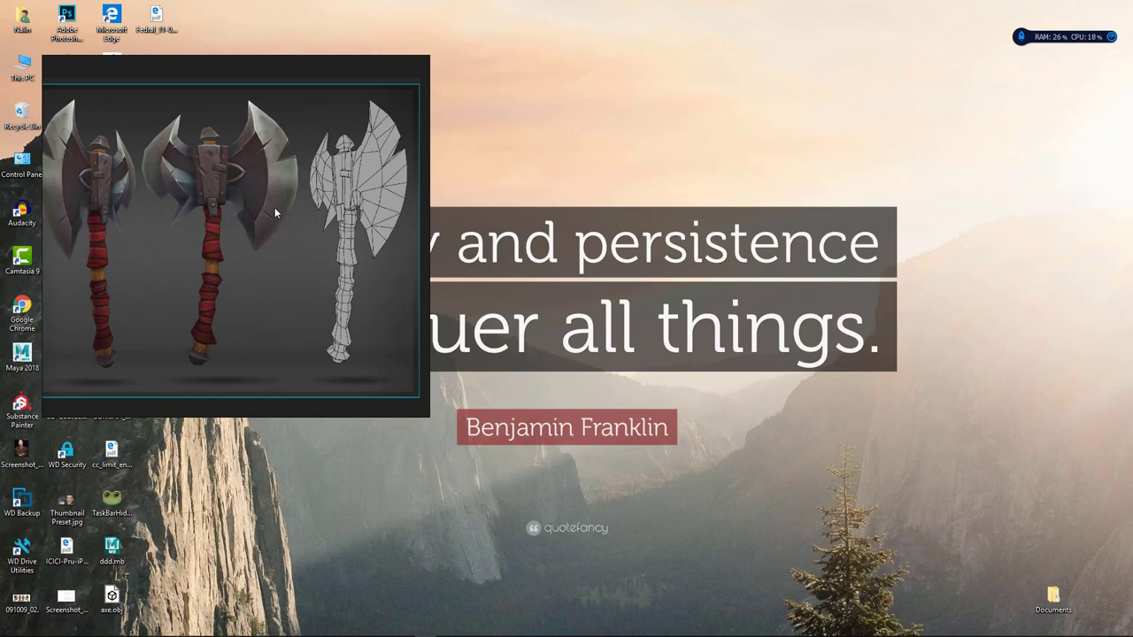
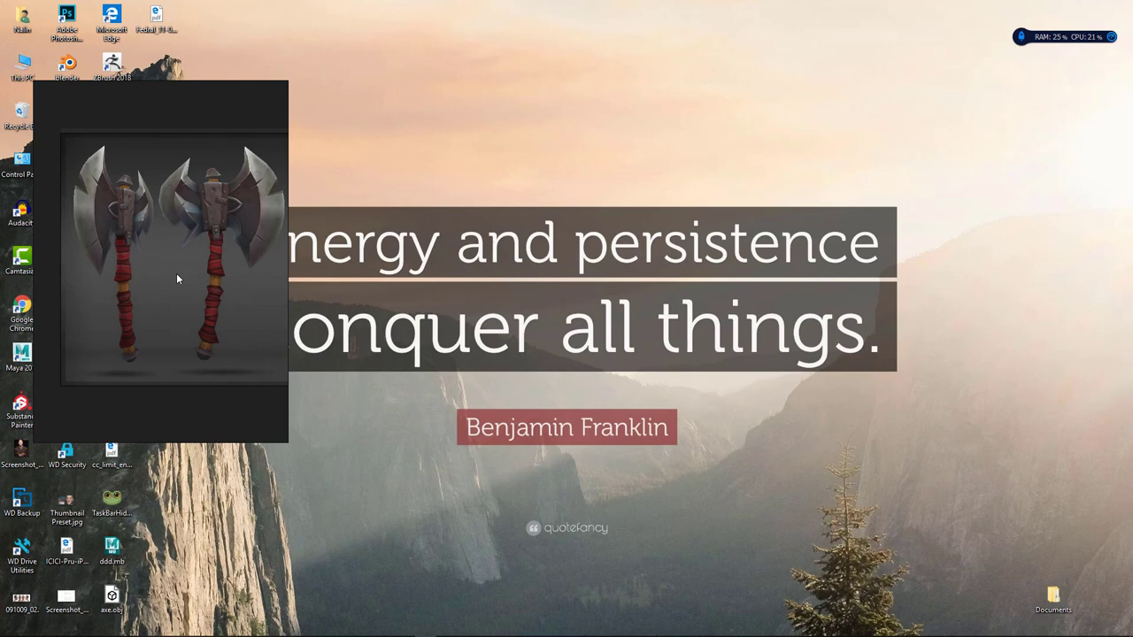
- Zoom in so the textured axe references fill the small PureRef window
drag(262, 259, 288, 266)
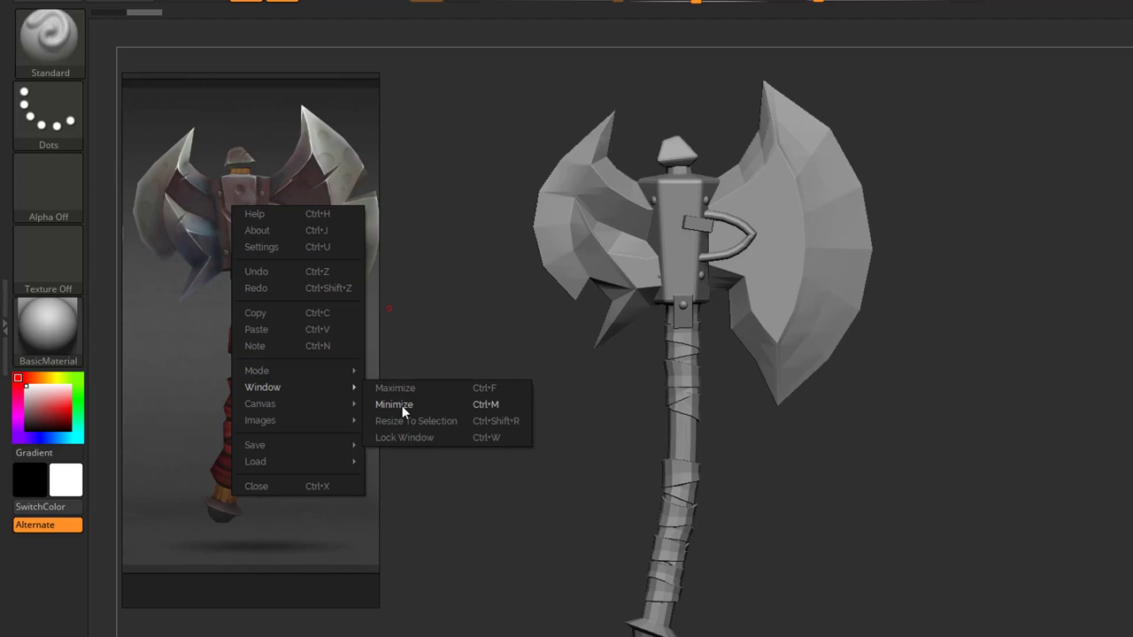
- Keep the reference window always on top and start saving the scene as NewScene.pur
key(ctrl+m)
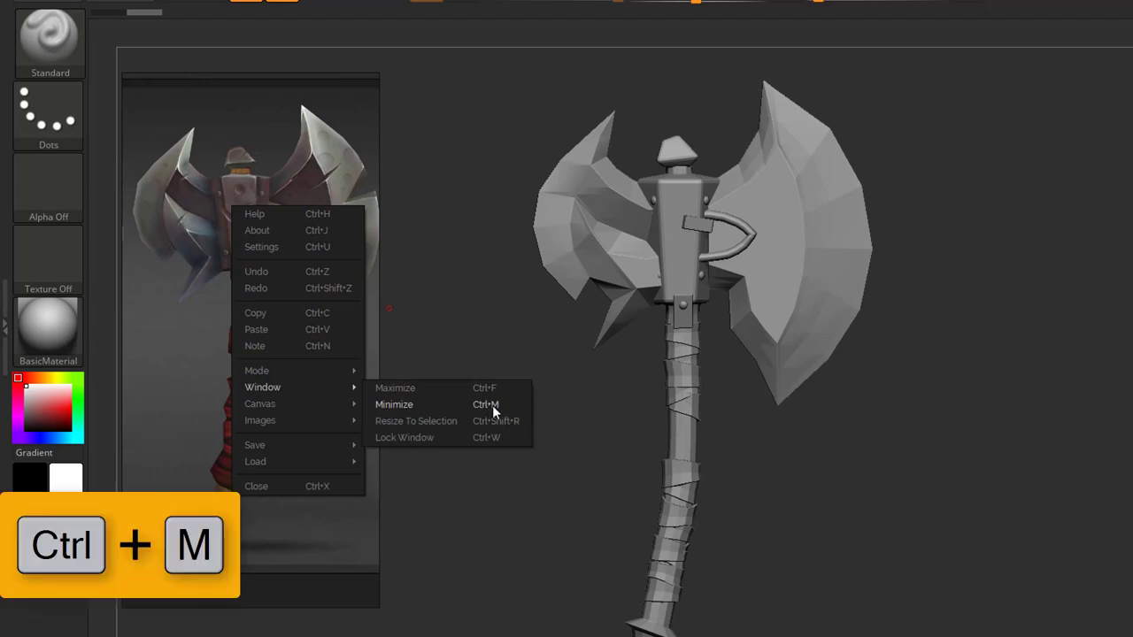
key(ctrl+f)
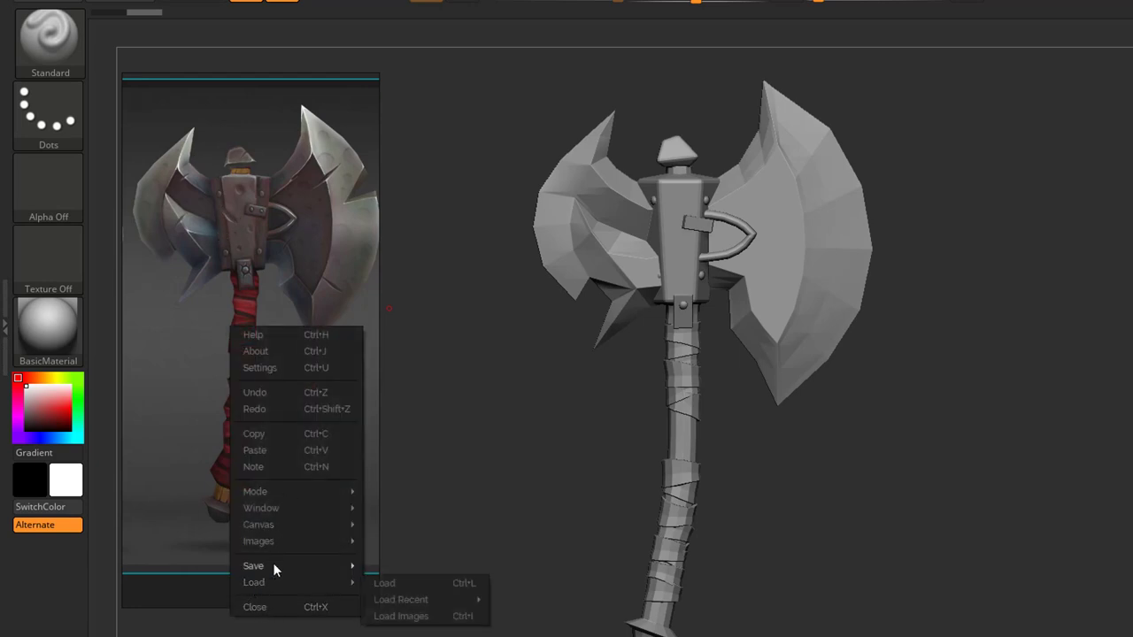
key(ctrl+s)
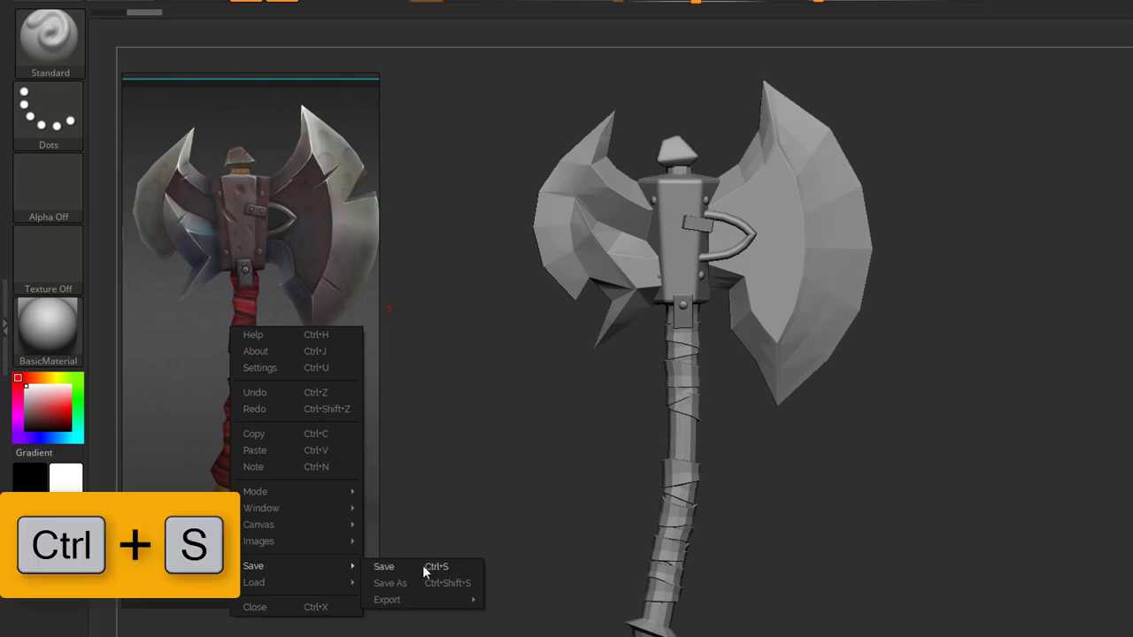